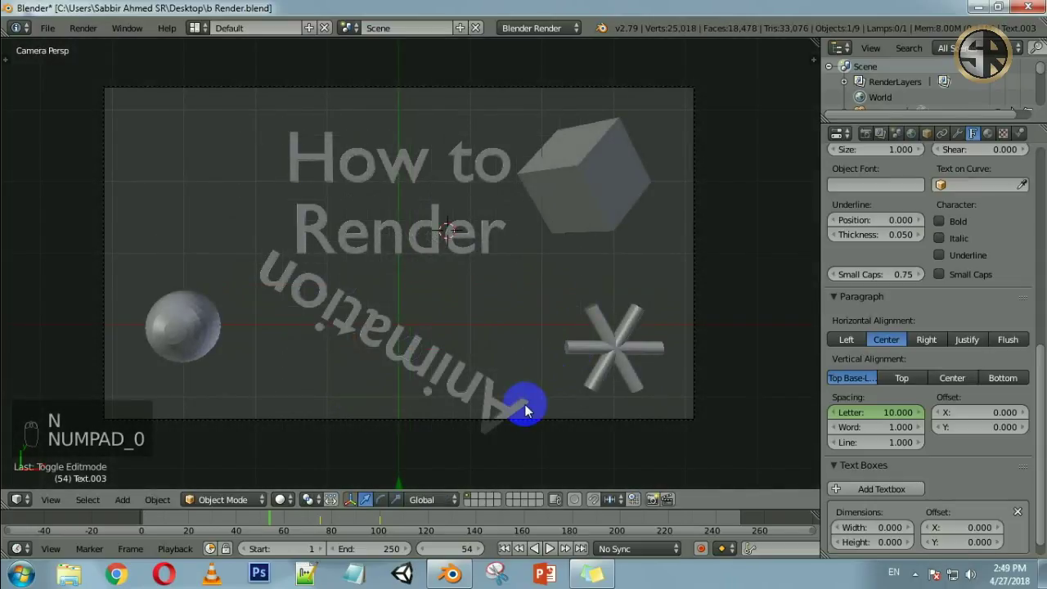
# - Play the text animation, stop at frame 0 and preview the viewport in Rendered shading
pyautogui.moveTo(147, 522); pyautogui.dragTo(328, 383)
pyautogui.press('alt+a')
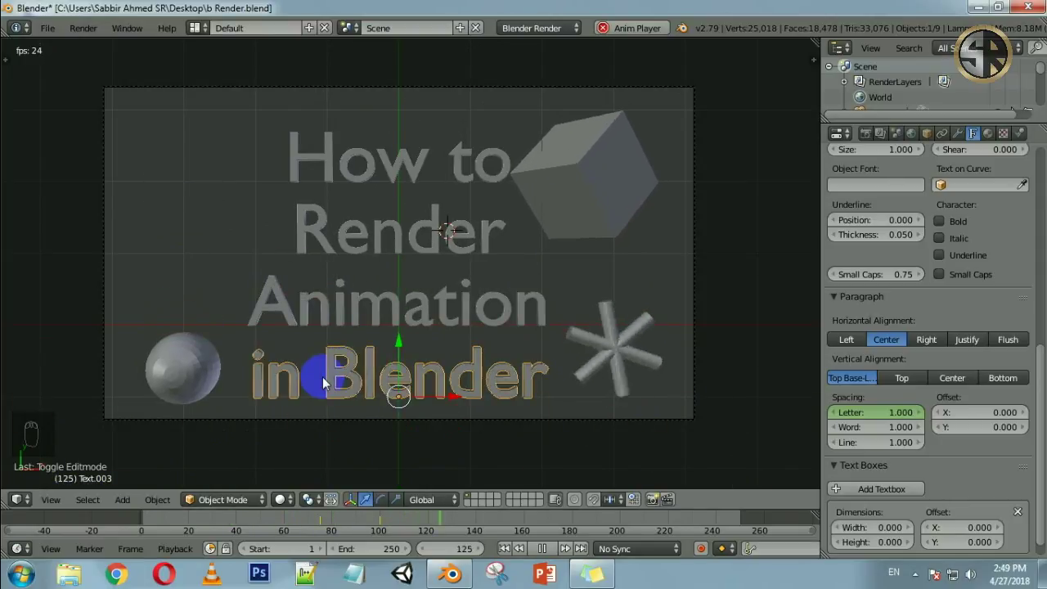
pyautogui.press('Escape')
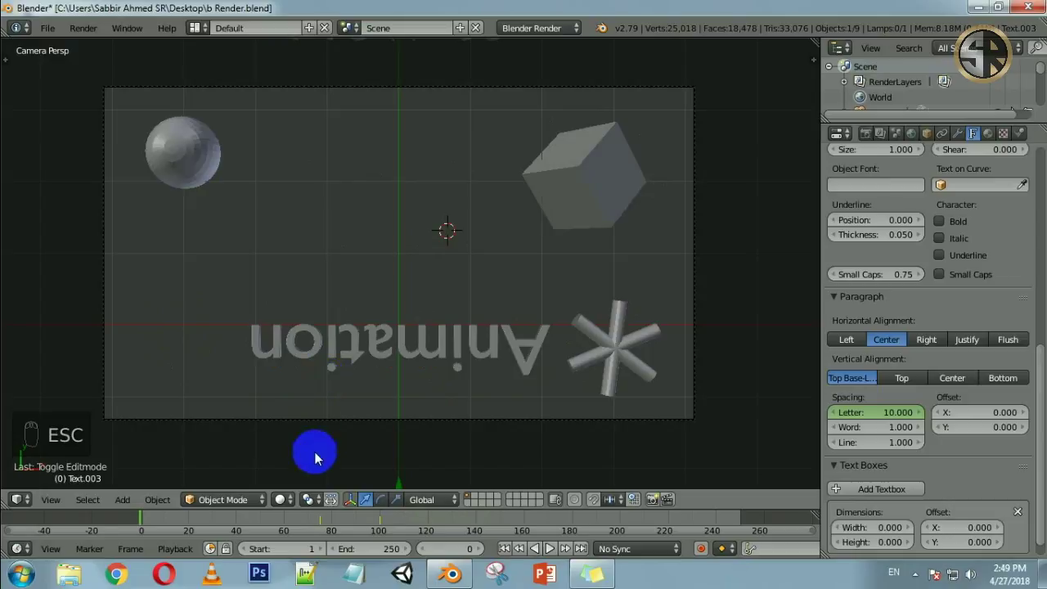
pyautogui.moveTo(292, 501); pyautogui.dragTo(413, 340)
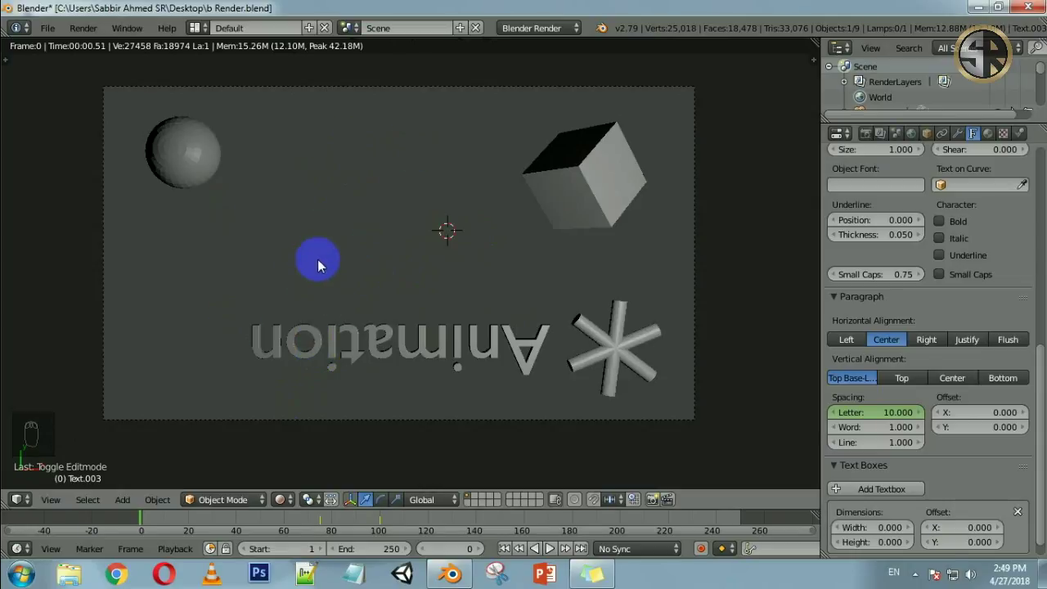
# - Show the World settings in the Properties editor
pyautogui.click(914, 141)
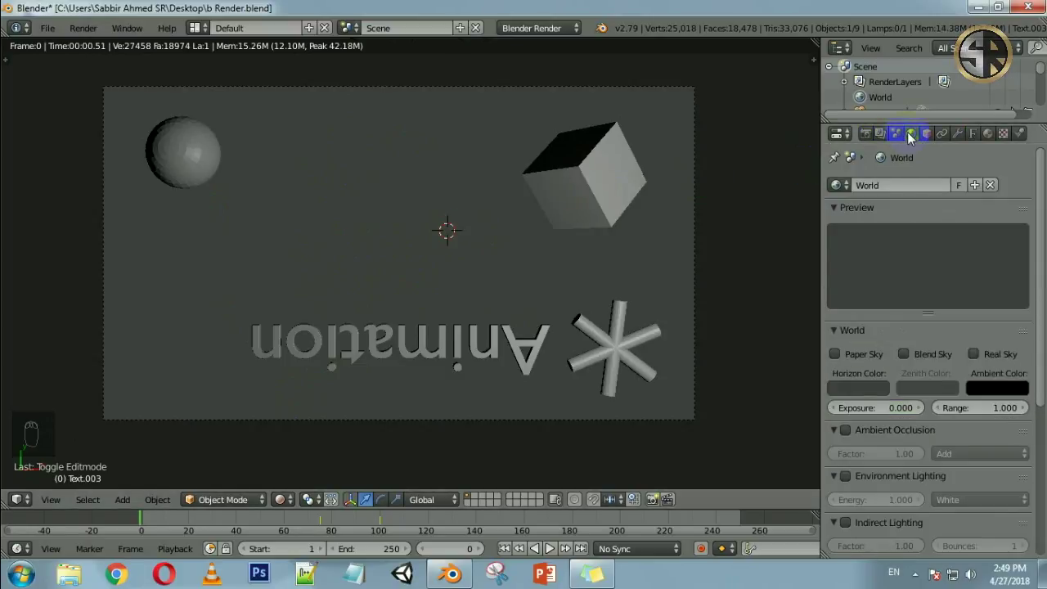
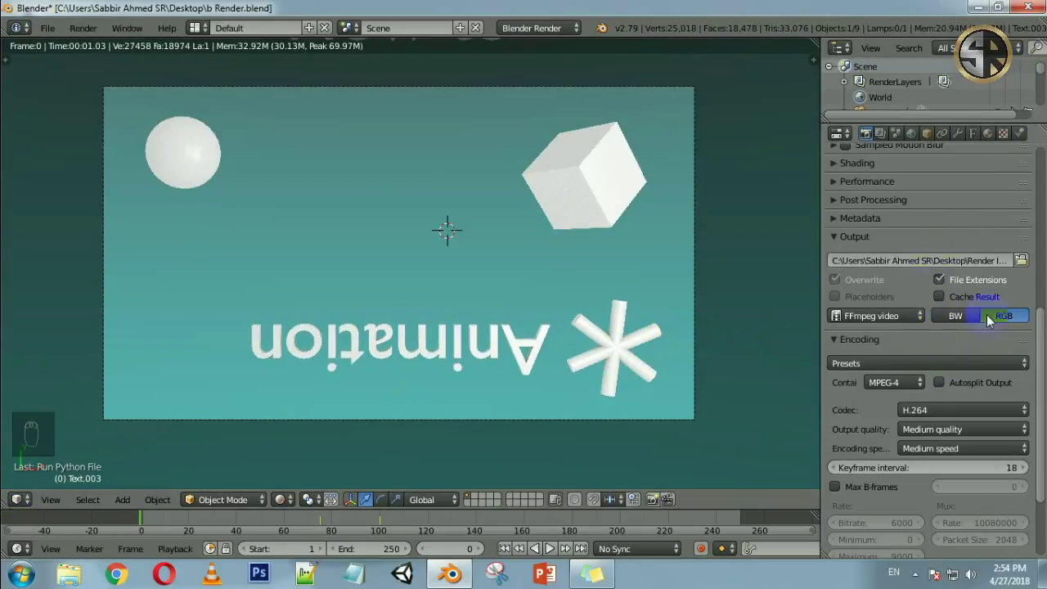
# - Leave the rendered preview for grey solid shading and show the viewport shading choices
pyautogui.press('z')
pyautogui.press('z')
pyautogui.press('z')
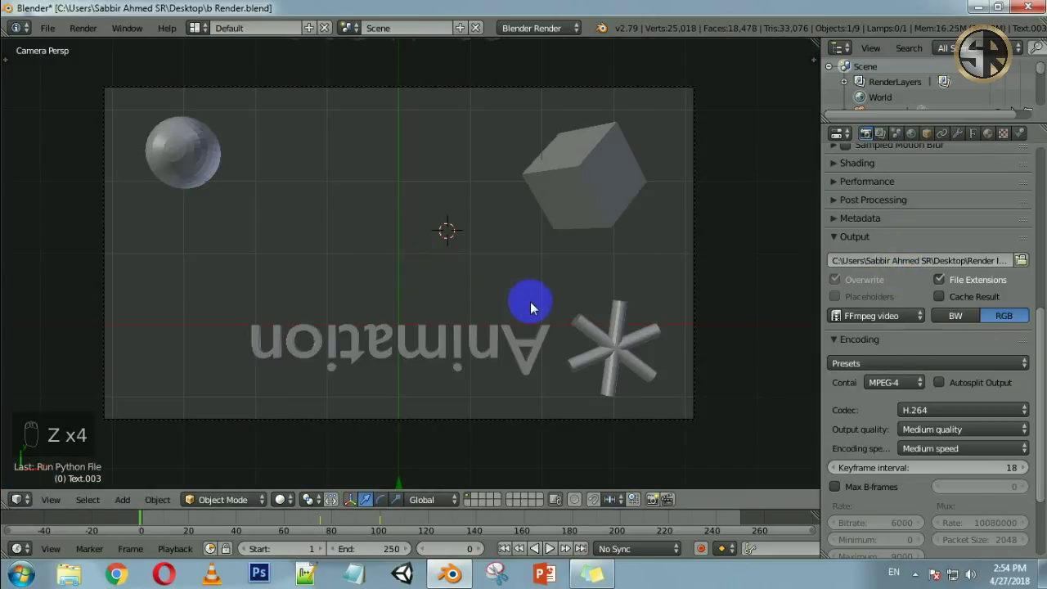
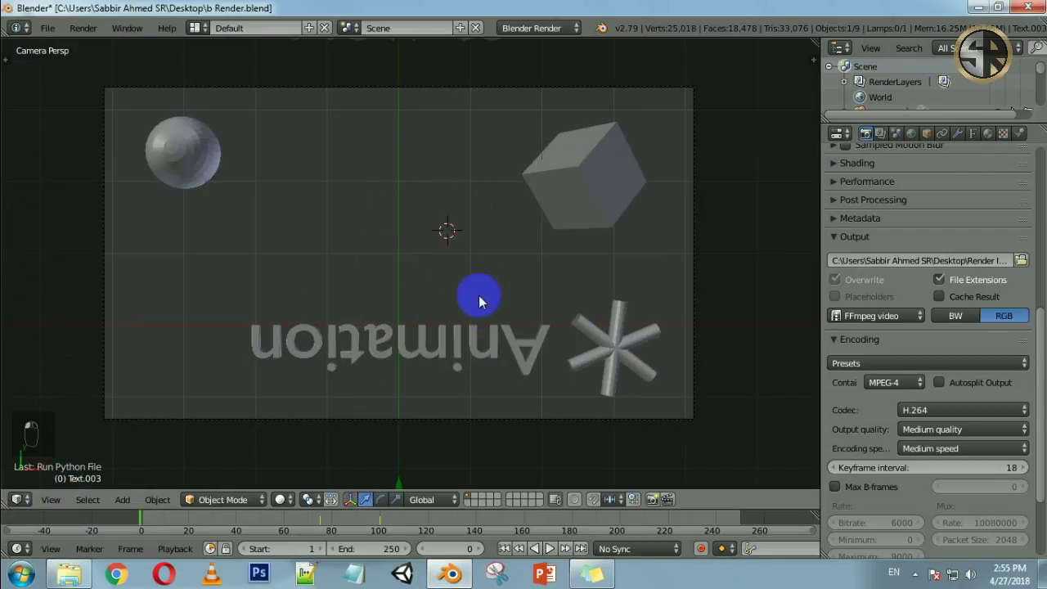
pyautogui.moveTo(478, 248); pyautogui.dragTo(598, 406)
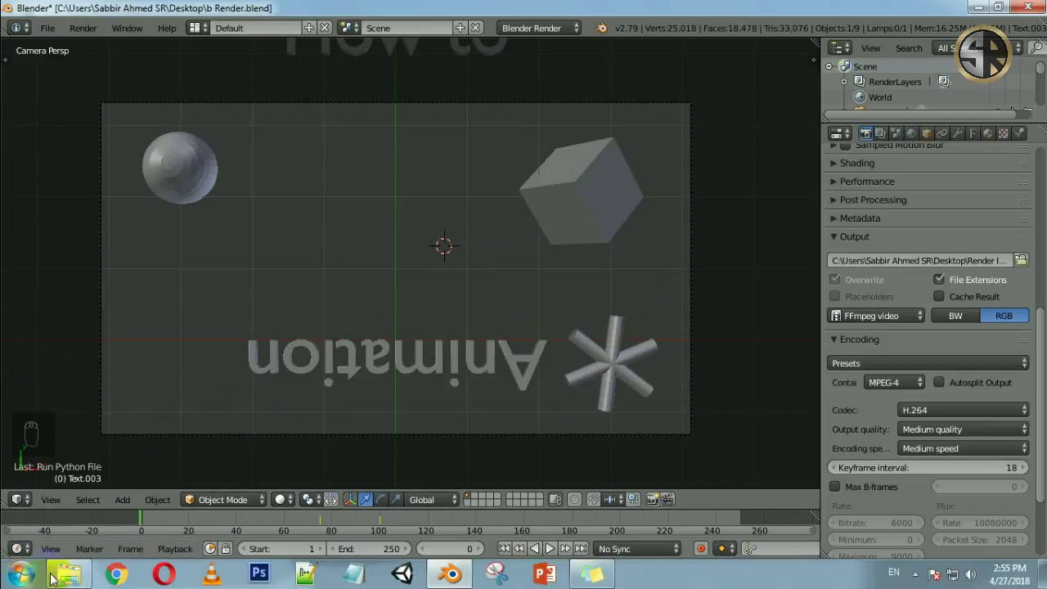
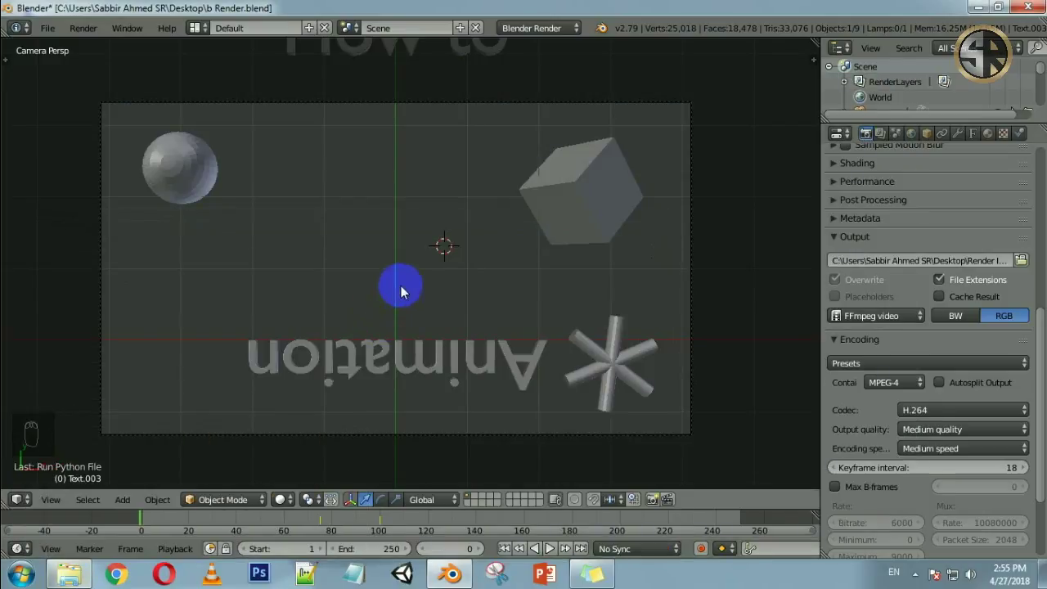
pyautogui.moveTo(286, 506); pyautogui.dragTo(285, 507)
# - Choose a viewport shading mode from the open list
pyautogui.moveTo(284, 510); pyautogui.dragTo(313, 412)
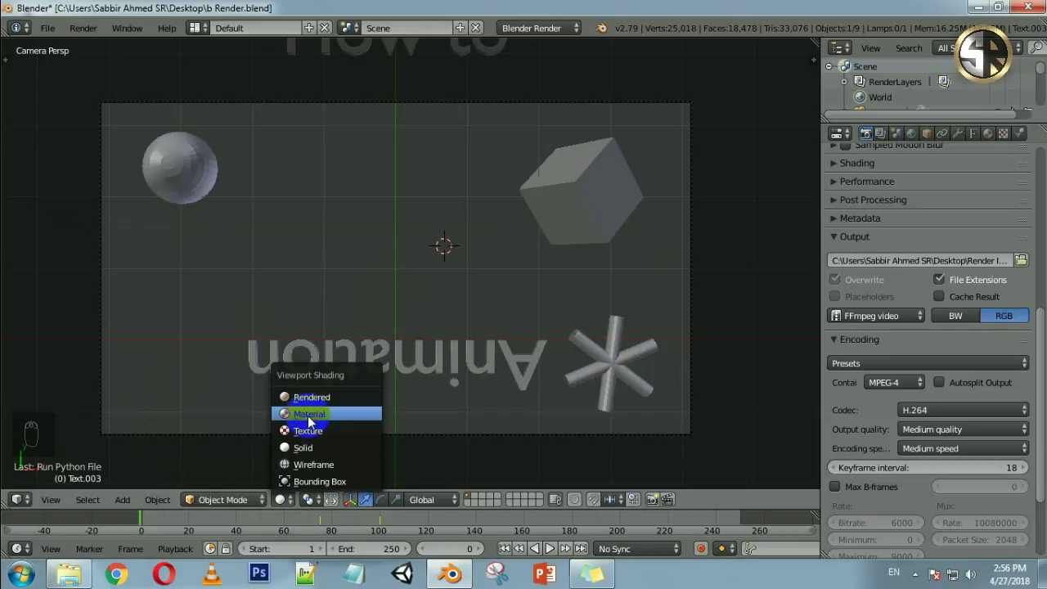
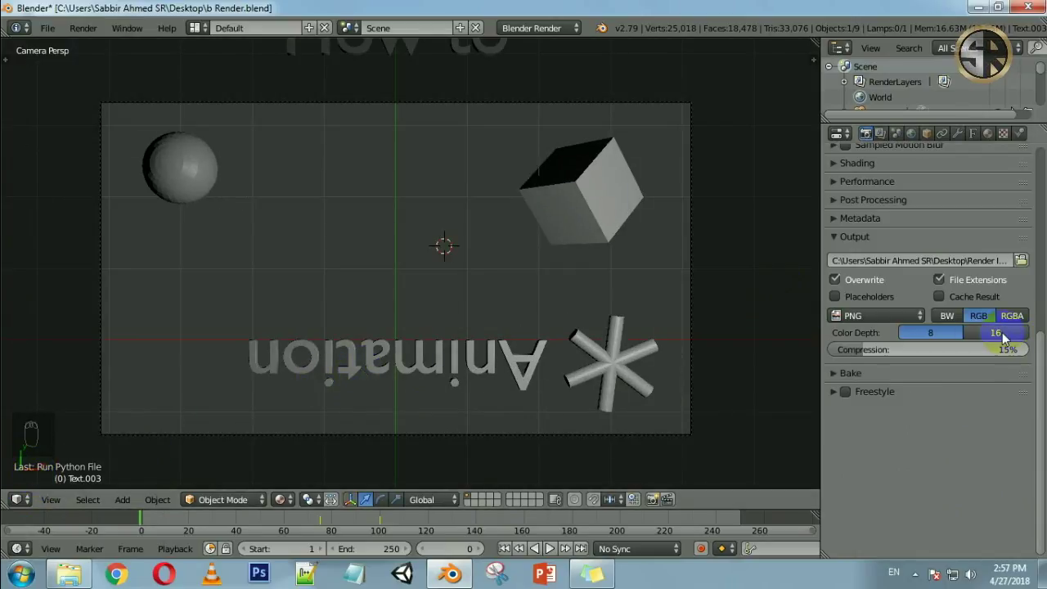
# - Raise the PNG output colour depth to 16 bits
pyautogui.click(1008, 340)
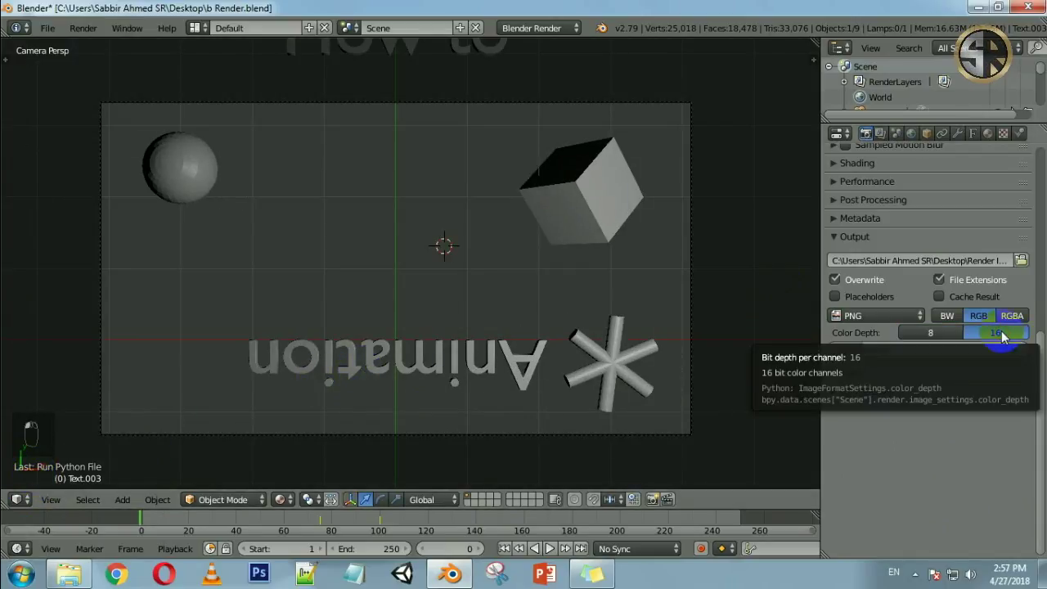
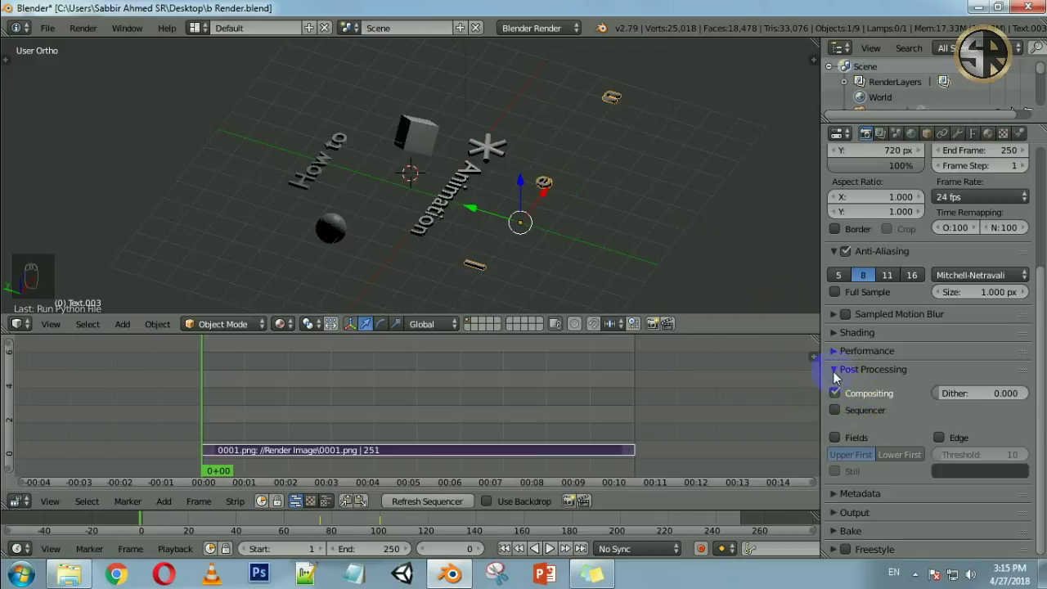
# - Adjust the Post Processing options so the sequencer drives the final render
pyautogui.moveTo(847, 420); pyautogui.dragTo(839, 412)
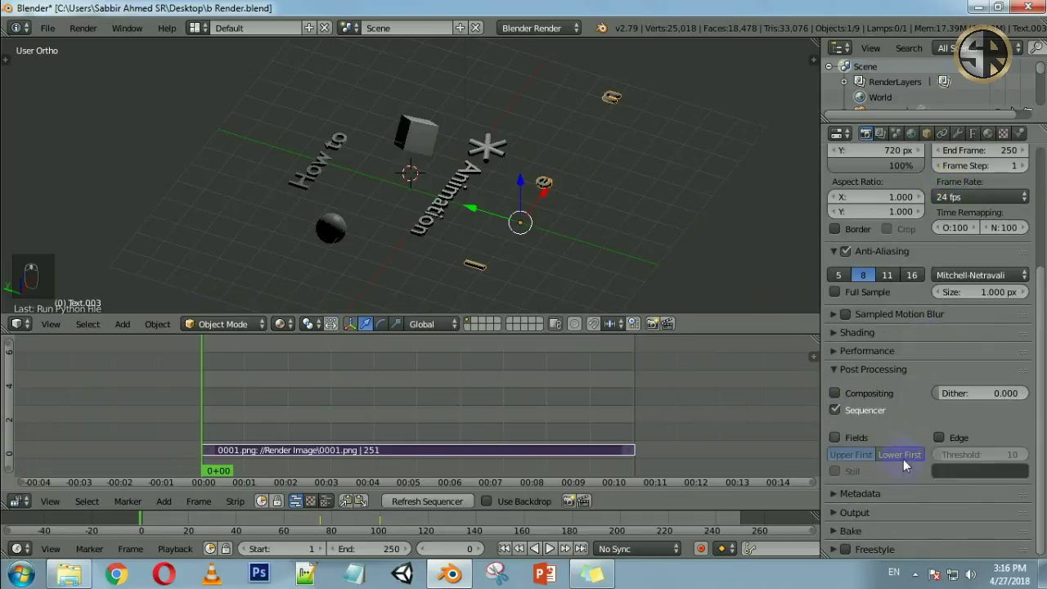
# - Scroll through the Render properties around the Post Processing and Output panels
pyautogui.moveTo(875, 519); pyautogui.dragTo(871, 451)
pyautogui.moveTo(873, 256); pyautogui.dragTo(864, 295)
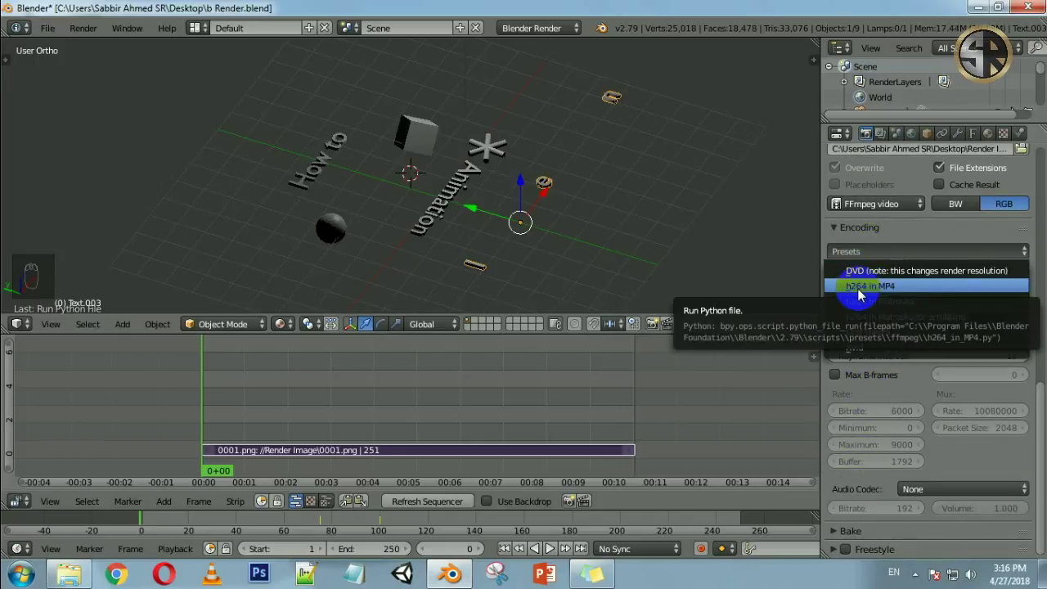
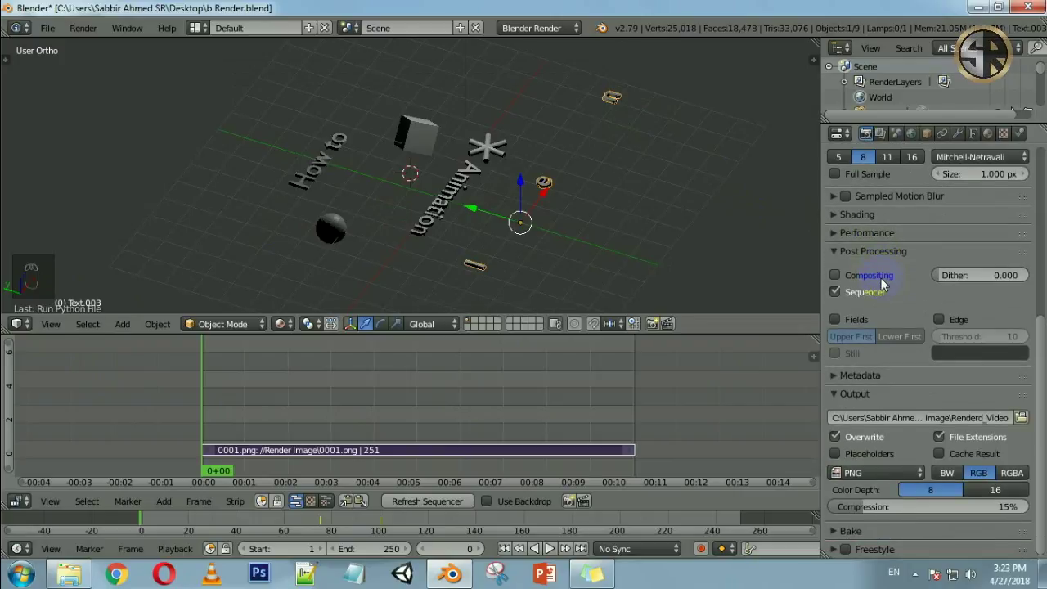
# - Scroll the Properties editor back up to the Render and Dimensions panels
pyautogui.moveTo(882, 471); pyautogui.dragTo(932, 427)
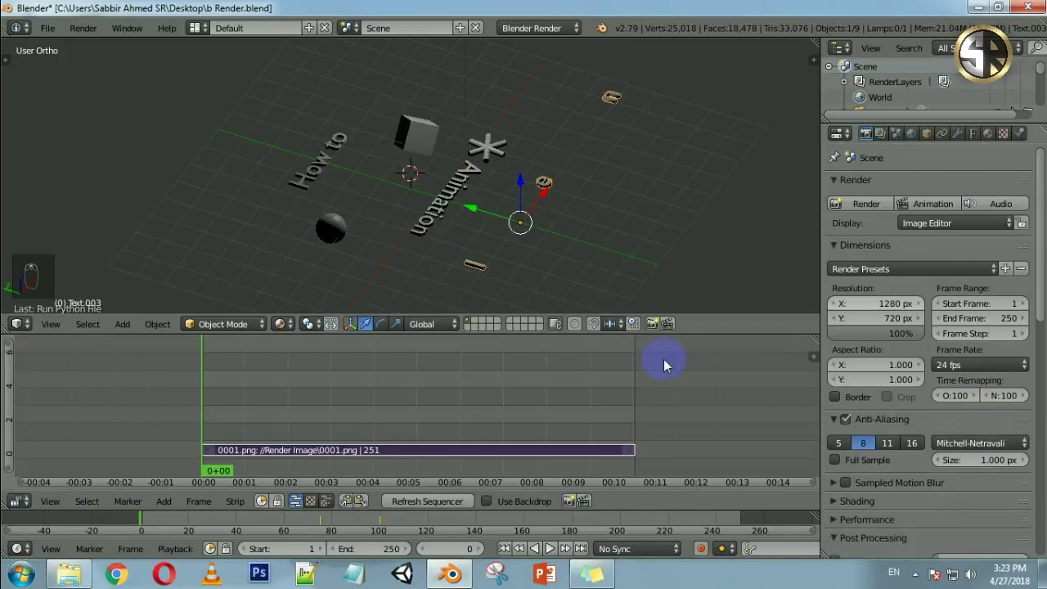
pyautogui.moveTo(137, 407); pyautogui.dragTo(929, 213)
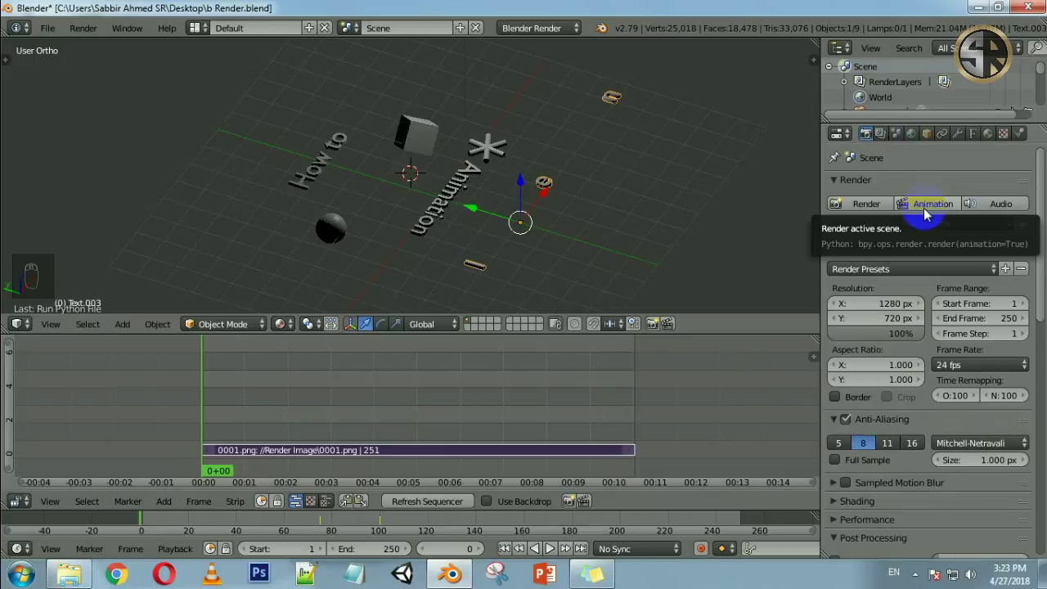
# - Look through the scene camera and play back the title animation
pyautogui.press('KP_0')
pyautogui.press('alt+a')
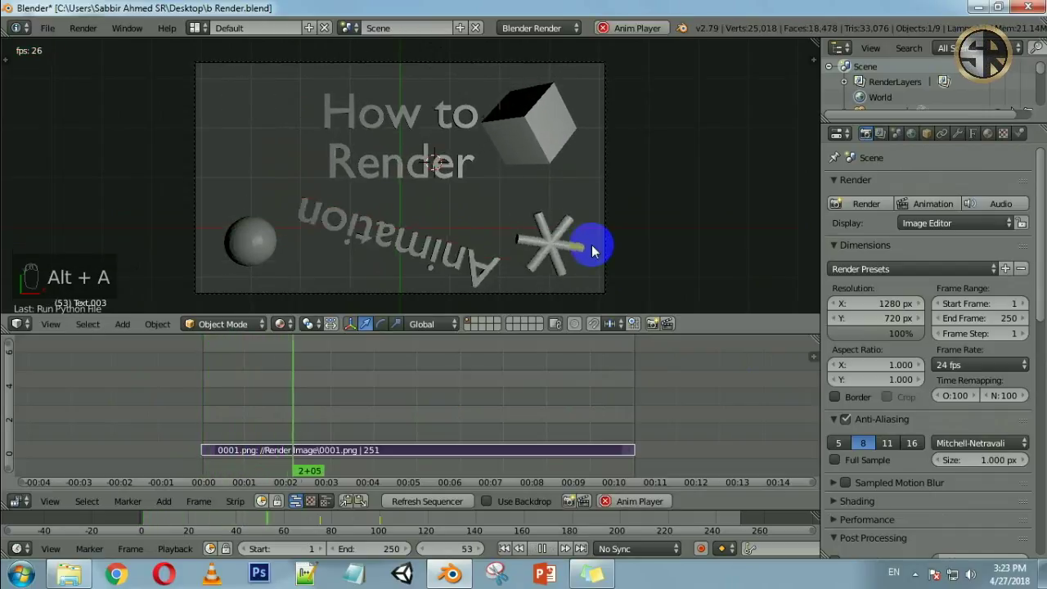